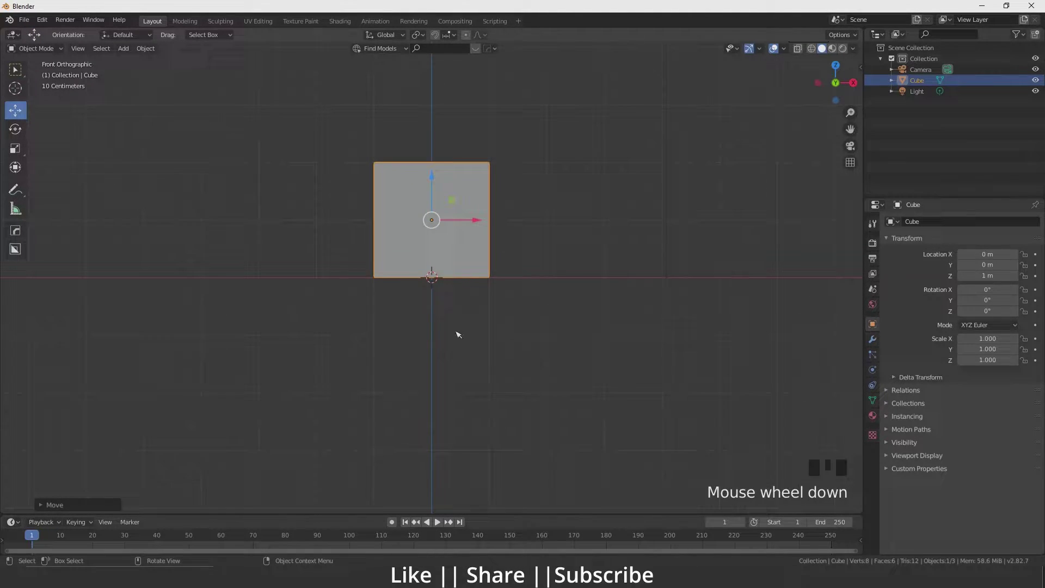
Step: Frame the default cube in the viewport ready for setting up its physics
scroll(up, 3)
middle_click(456, 317)
scroll(down, 3)
drag(467, 341, 445, 323)
scroll(up, 3)
drag(459, 322, 379, 271)
key(`)
click(326, 237)
scroll(up, 3)
middle_click(452, 243)
Step: Enable FLIP Fluid physics on the cube and choose Domain as its type
click(443, 316)
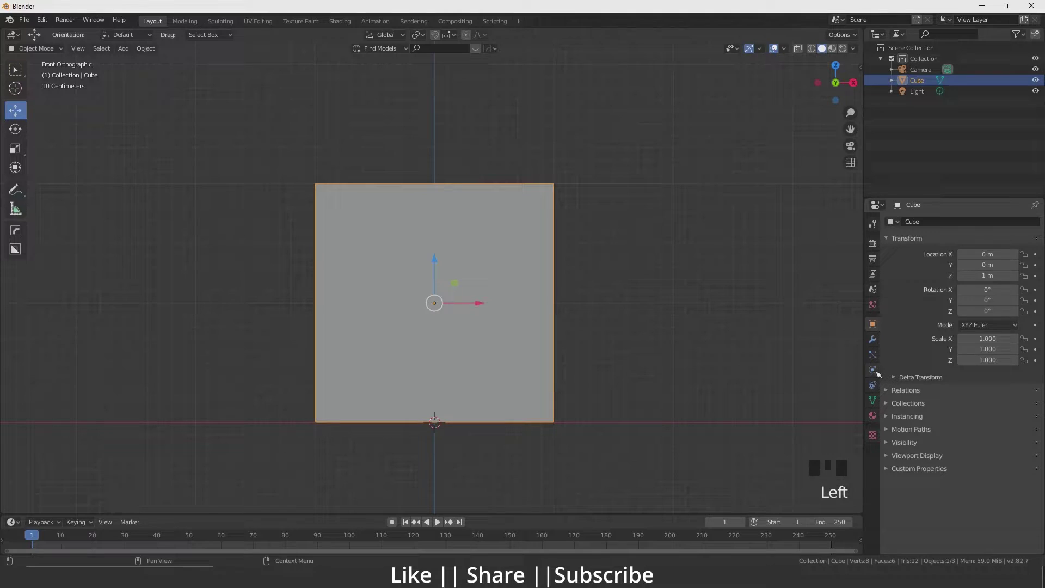
click(877, 372)
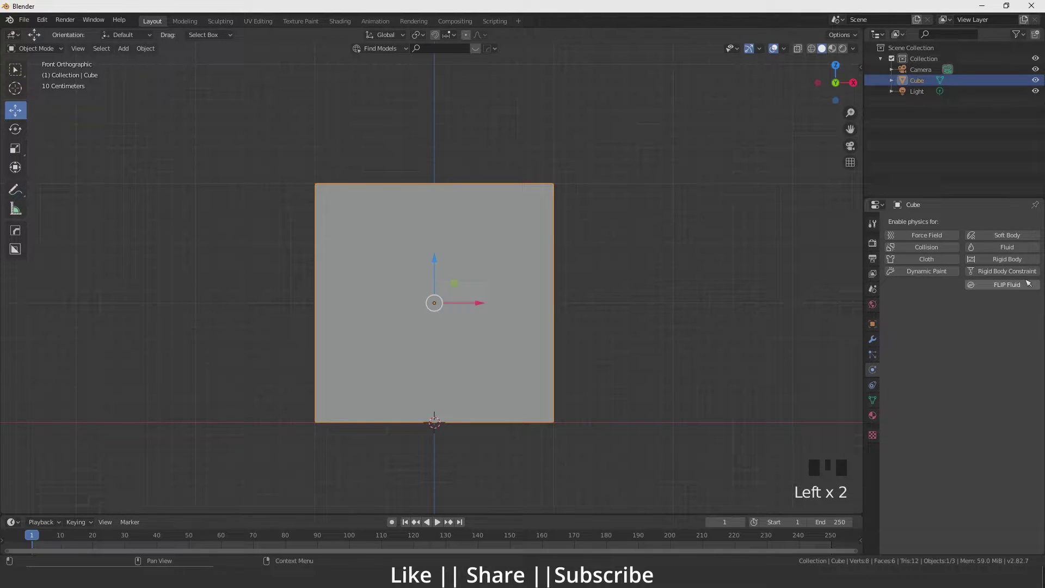
drag(1018, 289, 1004, 310)
drag(965, 322, 943, 348)
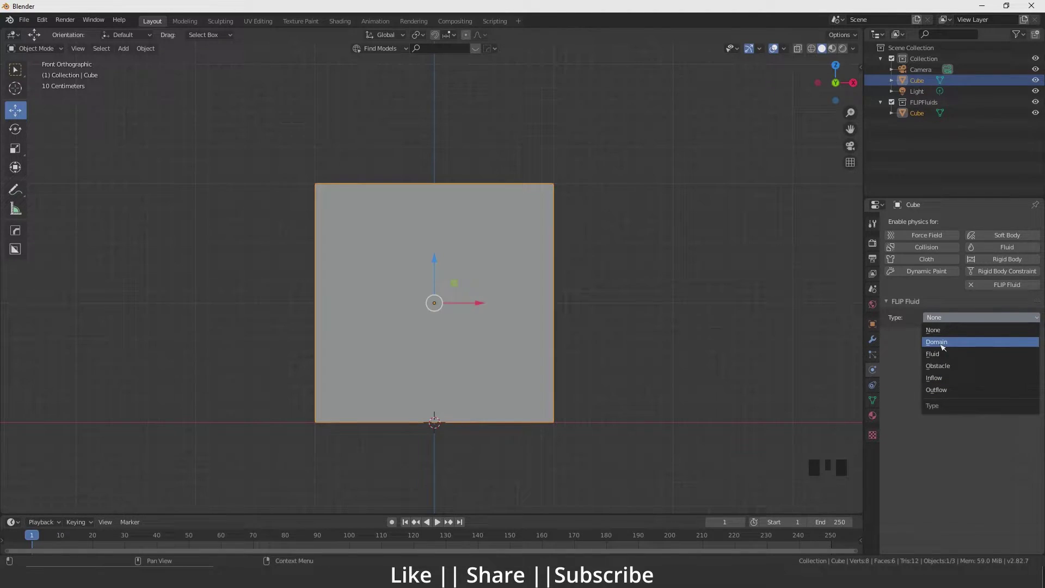
Step: Add a UV sphere, centre it in the cube and scale it down small
key(shift+a)
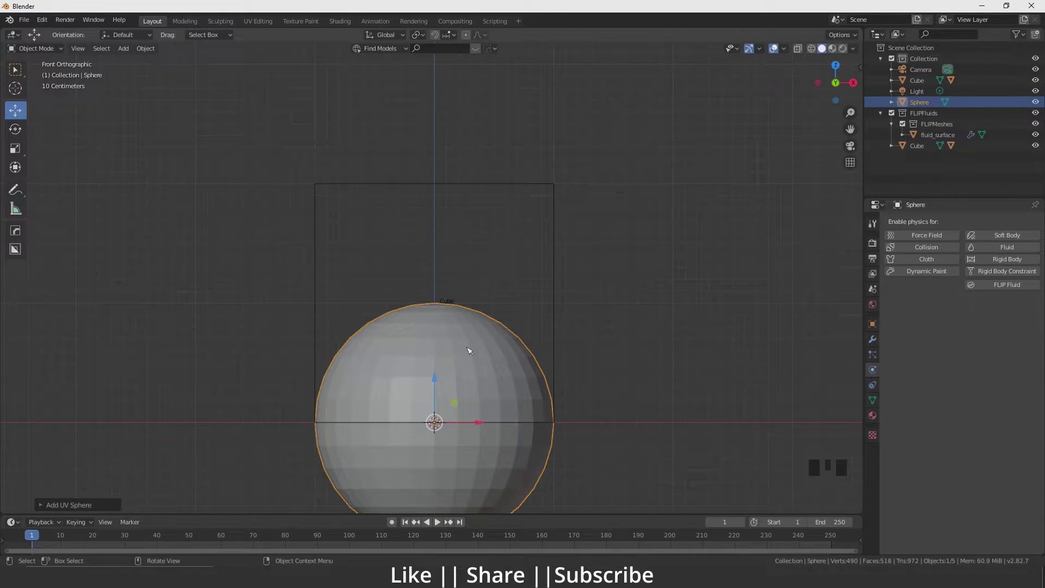
click(442, 383)
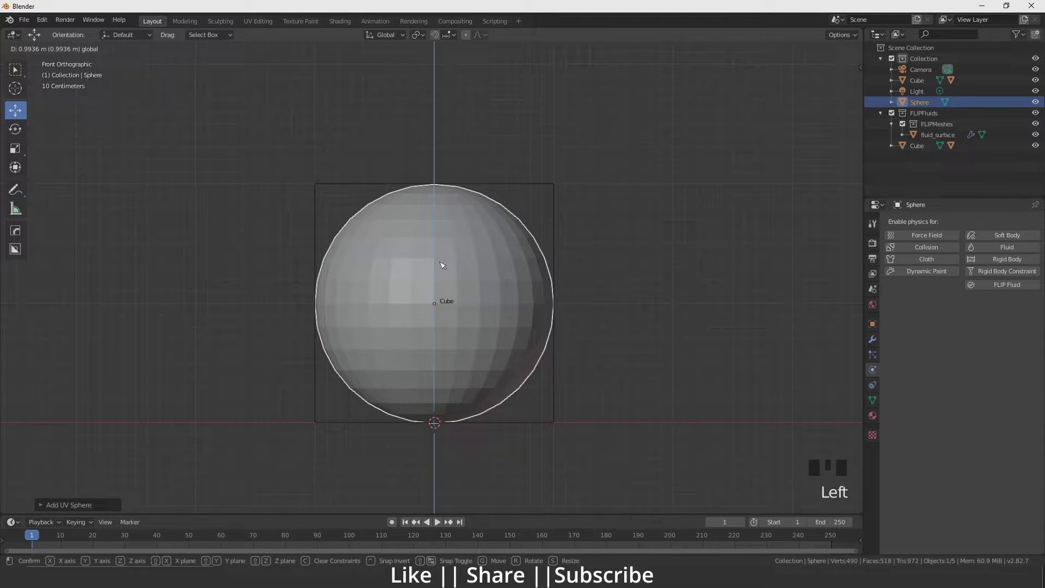
drag(446, 265, 521, 335)
key(s)
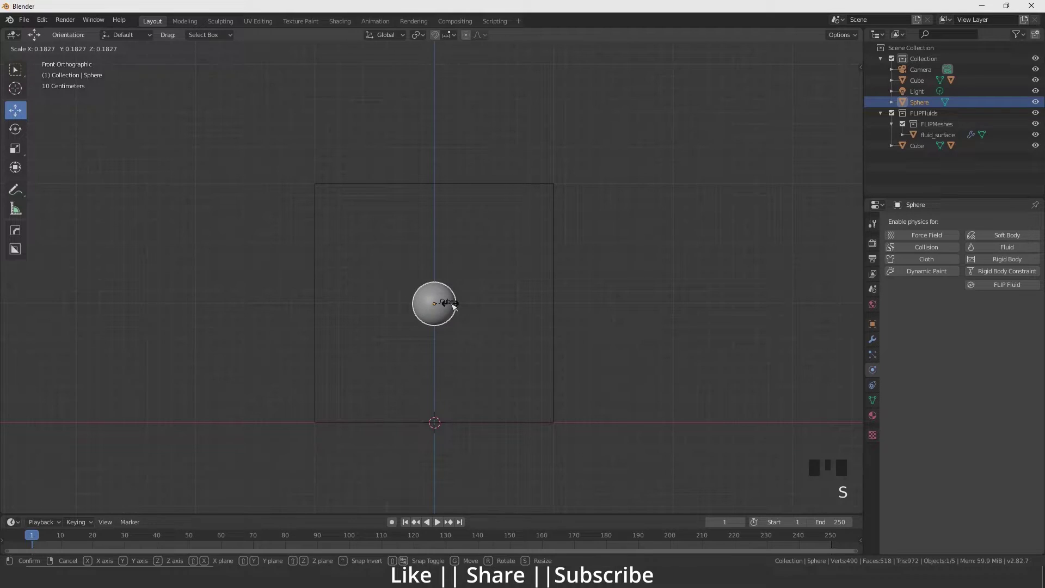
click(441, 282)
Step: Move the small sphere up near the top inside the cube domain
key(s)
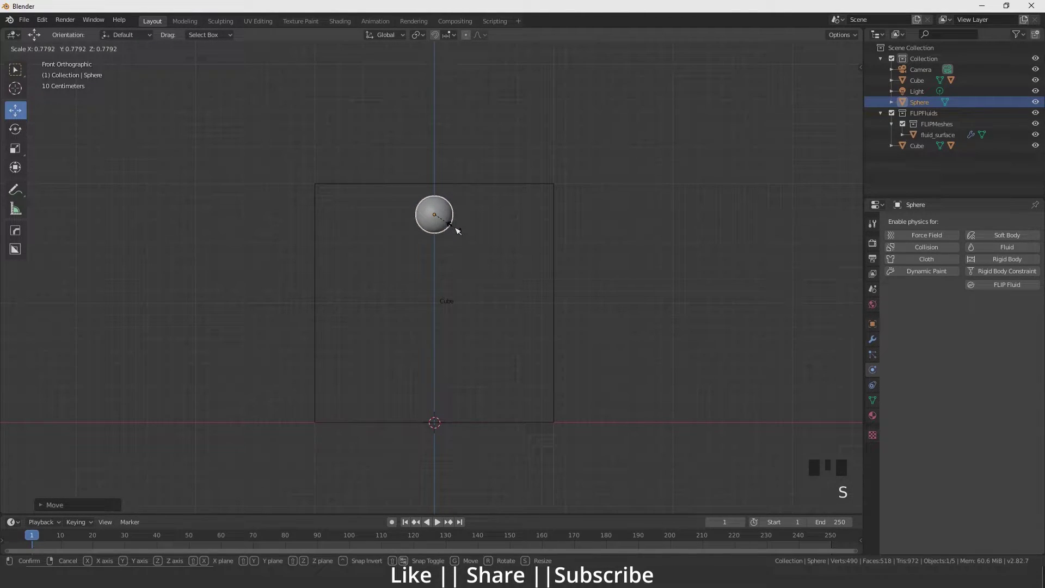
scroll(up, 3)
drag(441, 223, 462, 268)
scroll(down, 3)
drag(471, 279, 479, 274)
scroll(up, 3)
scroll(down, 3)
Step: Enable FLIP Fluid physics on the sphere
key(`)
scroll(up, 3)
middle_click(434, 327)
scroll(down, 3)
drag(426, 246, 1009, 289)
click(1008, 289)
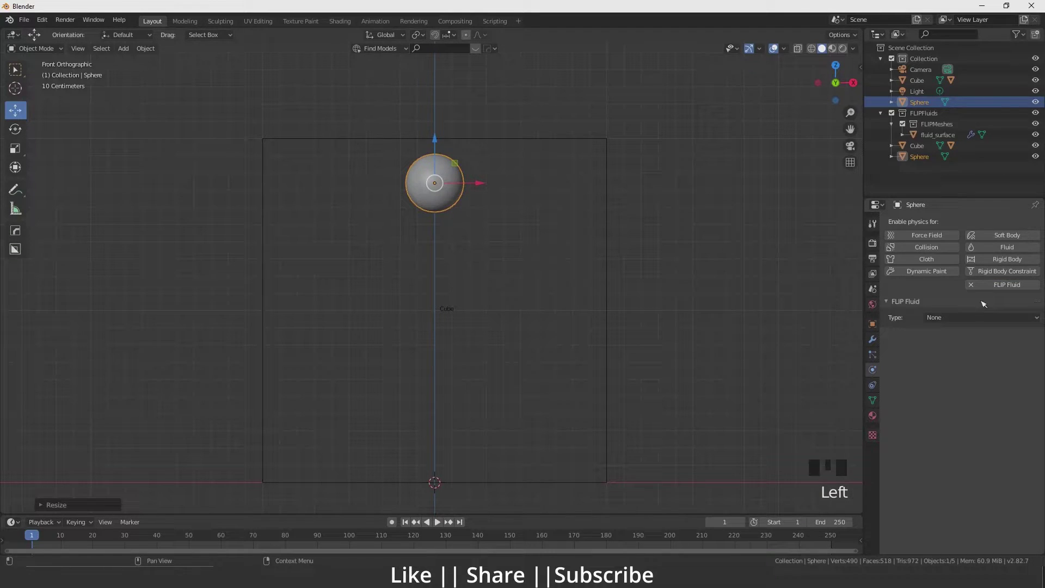
Step: Set the sphere's FLIP Fluid type to Fluid, then deselect it
drag(956, 315, 512, 237)
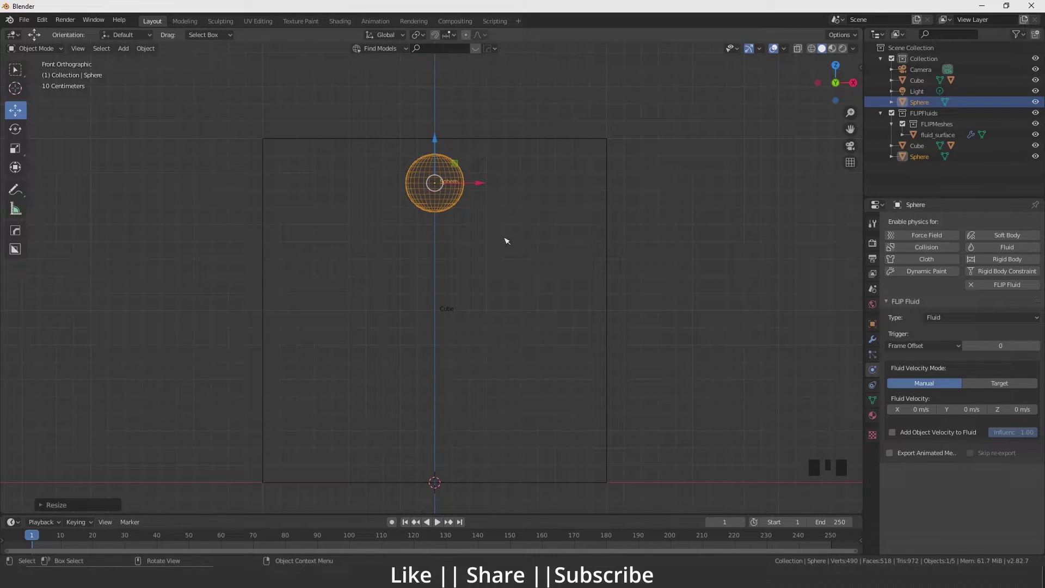
drag(674, 271, 613, 208)
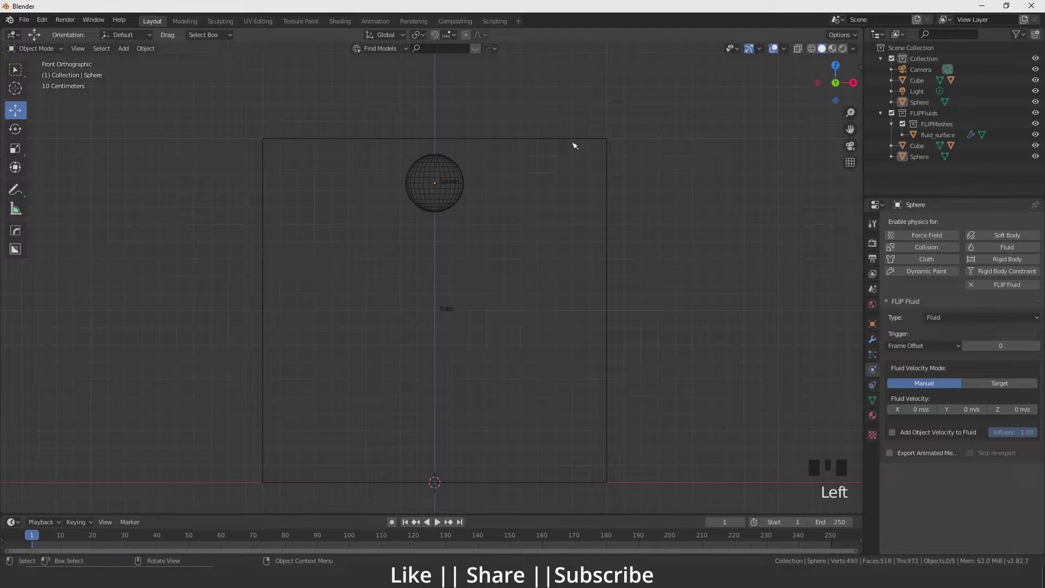
Step: Select the domain cube and change its scale value under Frame Rate from 1.000 to 2.000
click(577, 142)
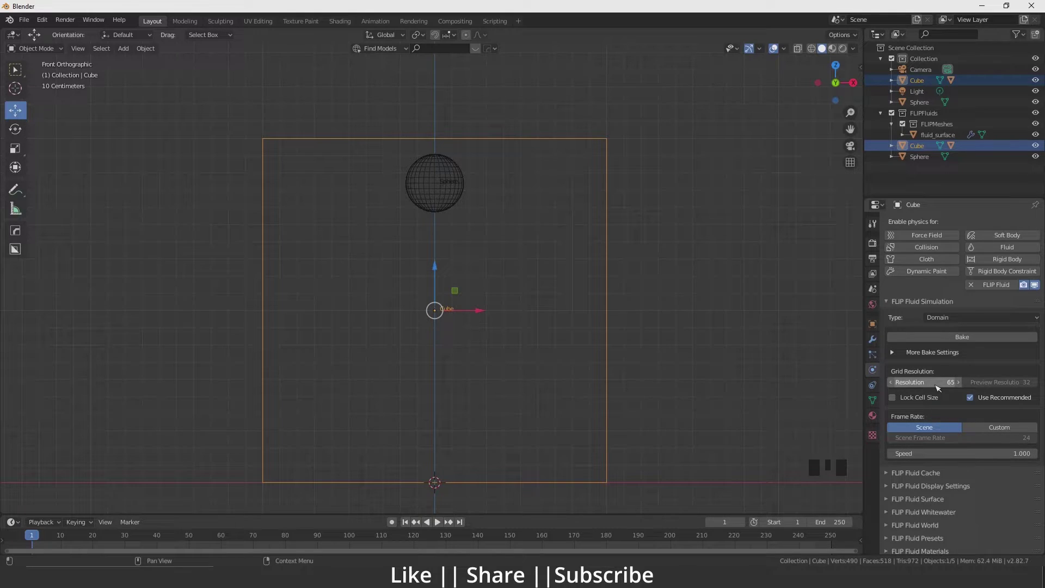
drag(939, 390, 933, 374)
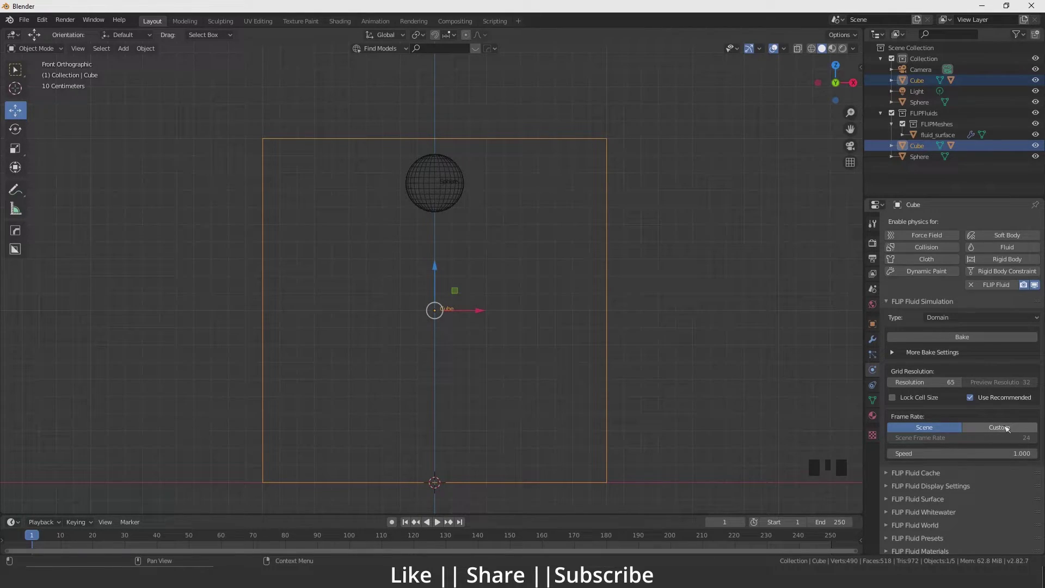
drag(969, 455, 892, 489)
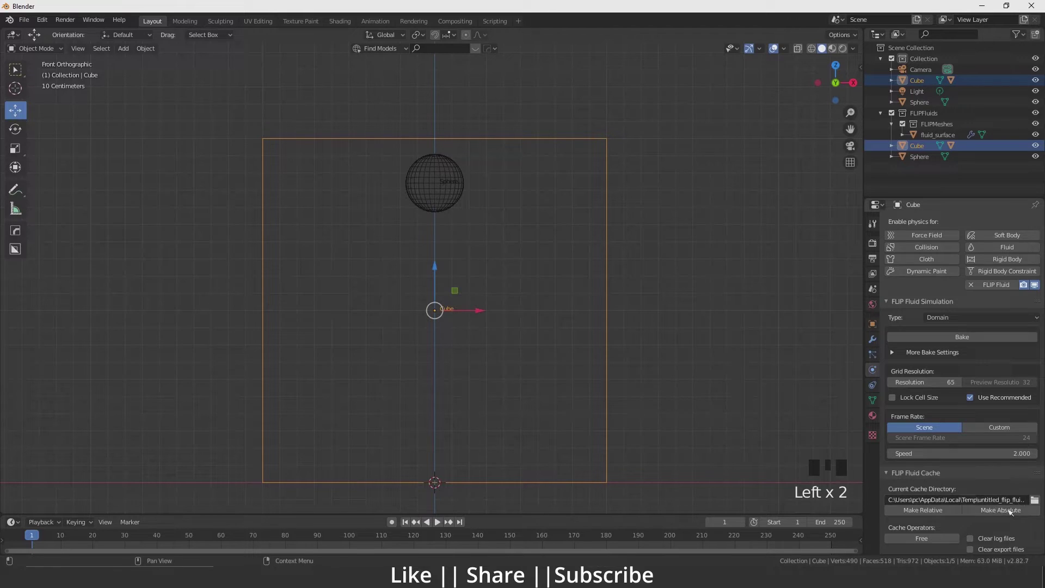
click(962, 489)
drag(891, 478, 891, 510)
scroll(down, 3)
click(894, 450)
drag(892, 449, 906, 469)
scroll(up, 3)
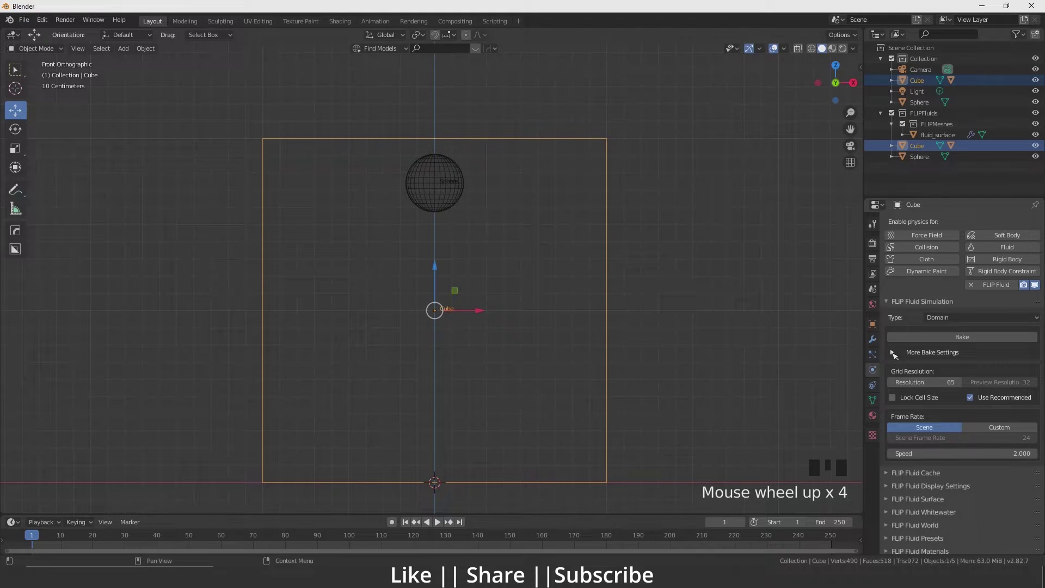
Step: Expand More Bake Settings and orbit the view to see the cube in perspective
click(896, 358)
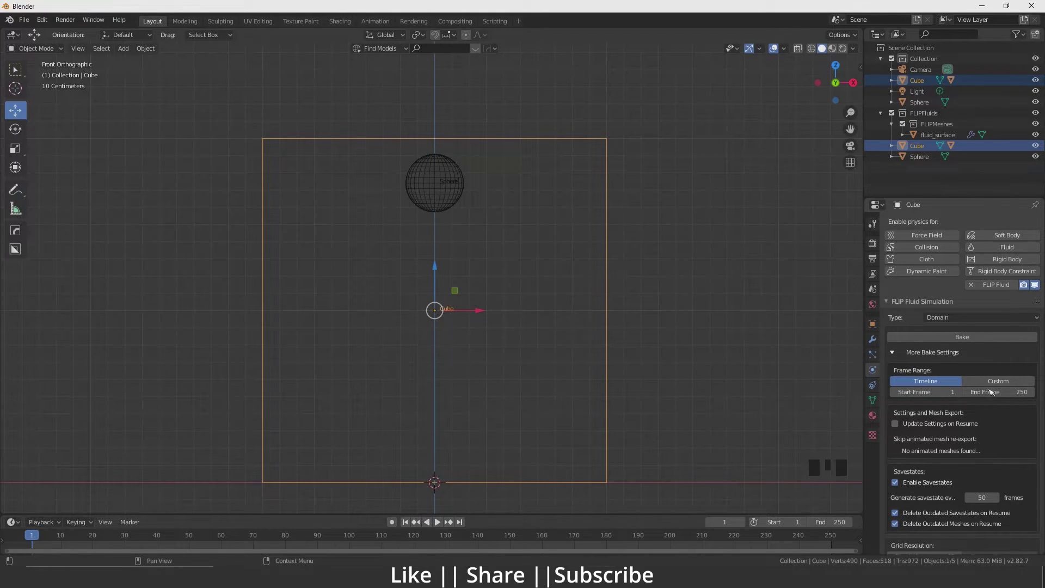
drag(999, 391, 894, 359)
click(895, 359)
scroll(down, 3)
scroll(down, 3)
drag(509, 323, 899, 364)
key(s)
Step: Select the cube domain and bake the FLIP fluid simulation to completion
click(442, 148)
drag(43, 532, 571, 250)
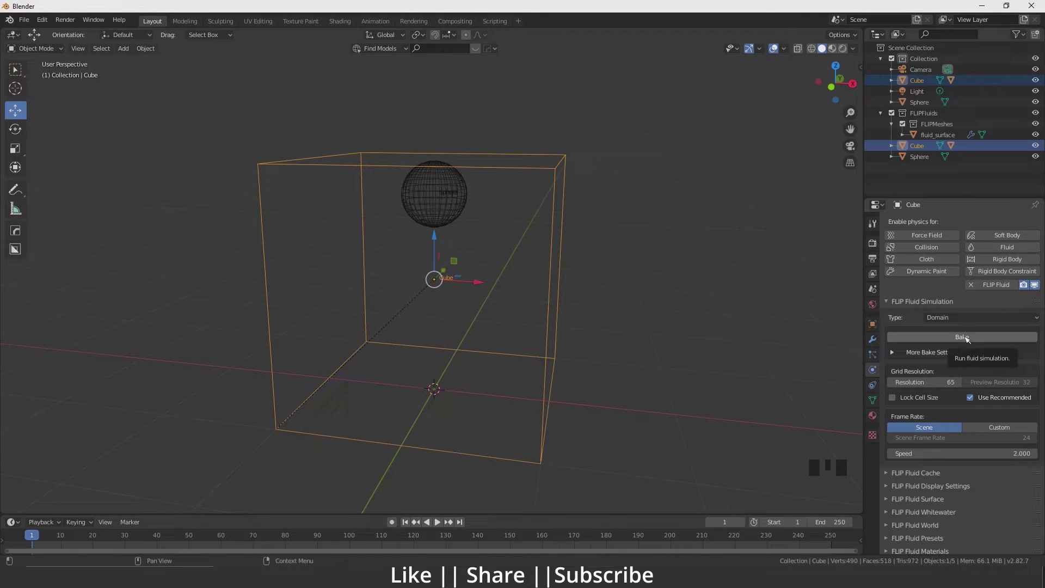
click(968, 341)
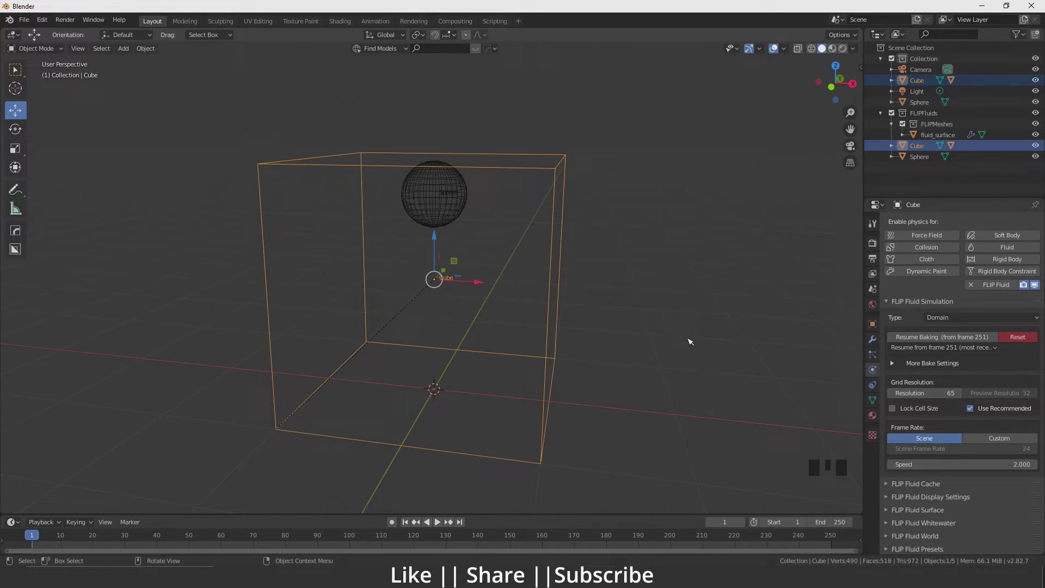
key(shift+space)
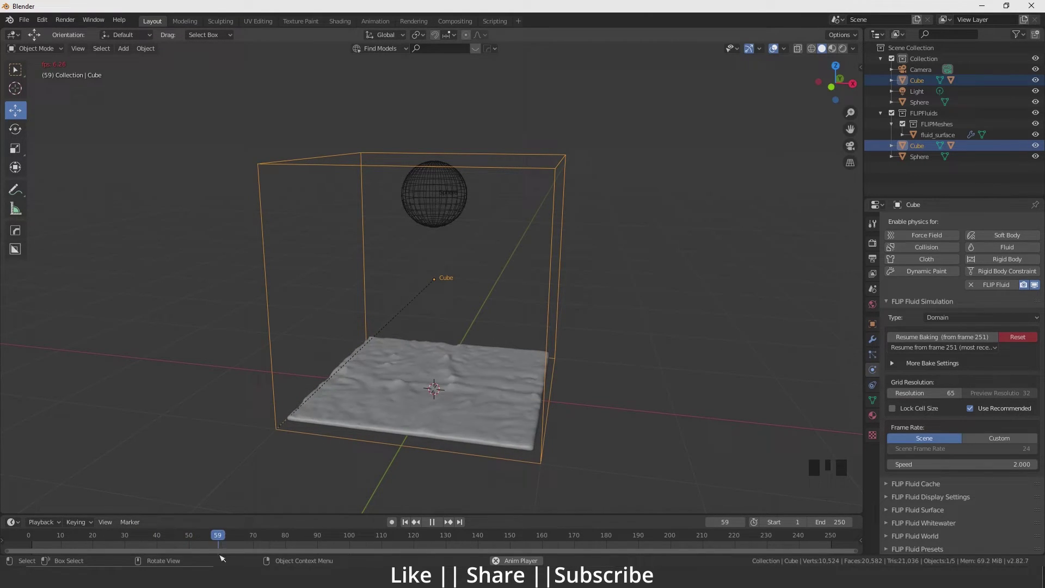
key(shift+space)
drag(230, 541, 167, 541)
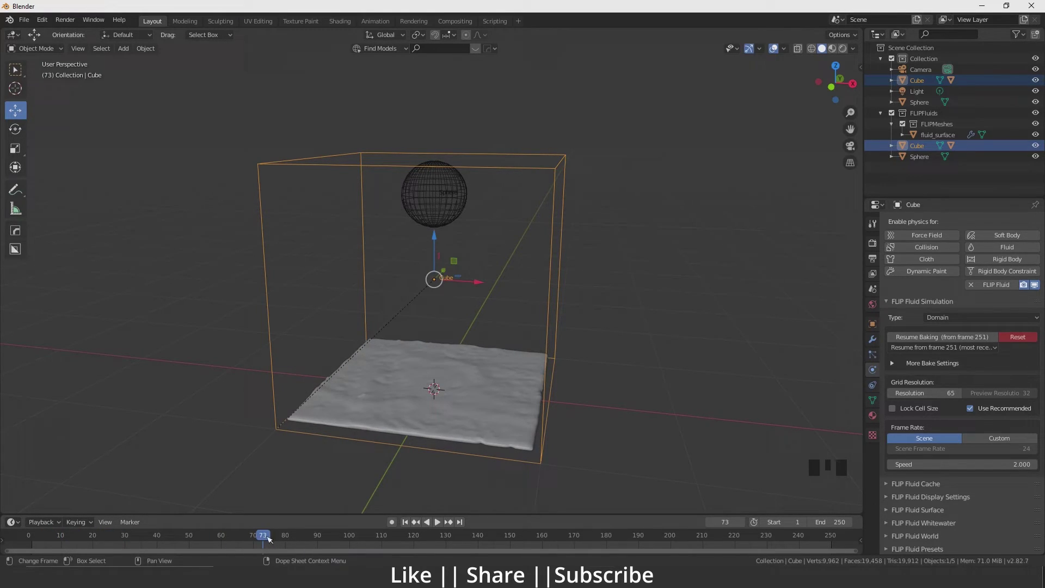
drag(187, 546, 350, 243)
key(shift+space)
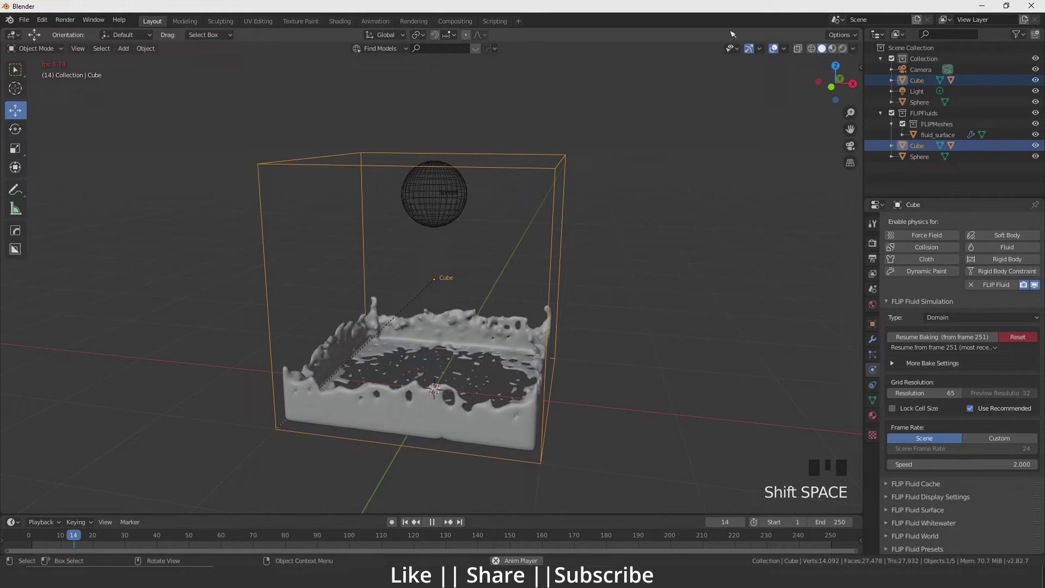
key(shift+space)
scroll(up, 3)
scroll(down, 3)
drag(456, 414, 869, 406)
Step: Select fluid_surface and set its Surface Material to FF Copper
click(687, 354)
click(456, 371)
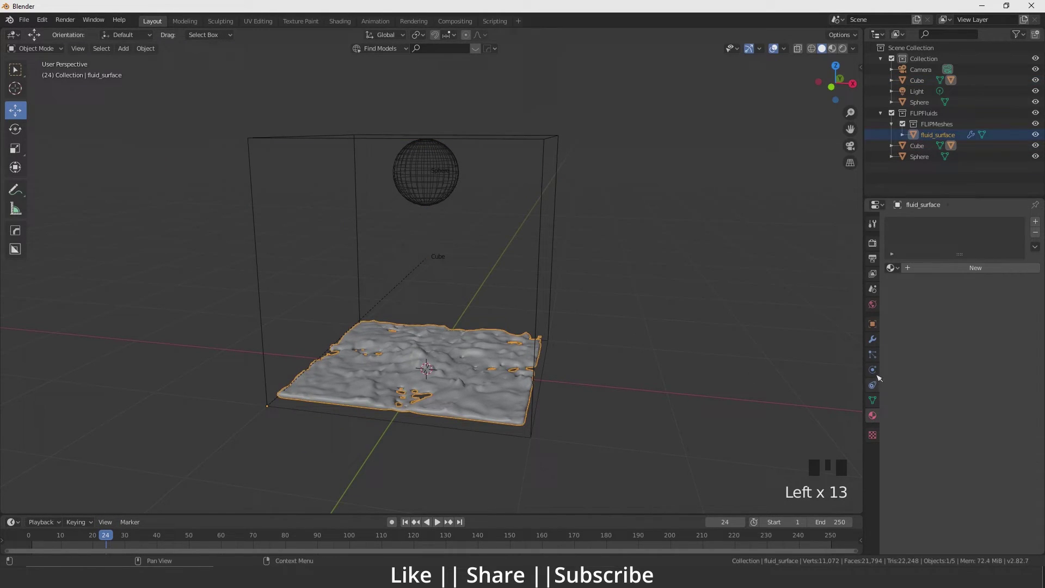
double_click(876, 365)
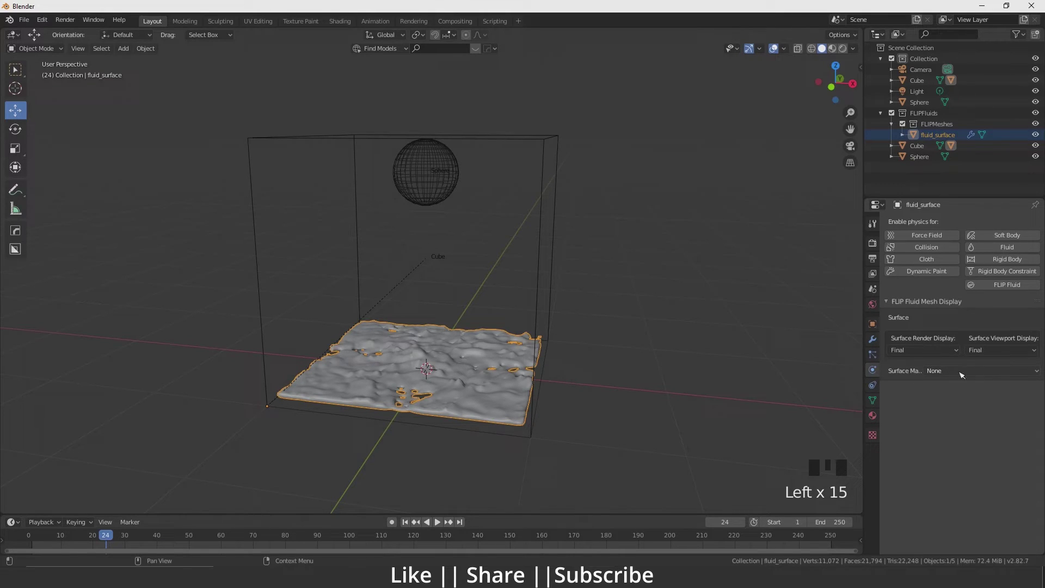
drag(967, 371, 971, 211)
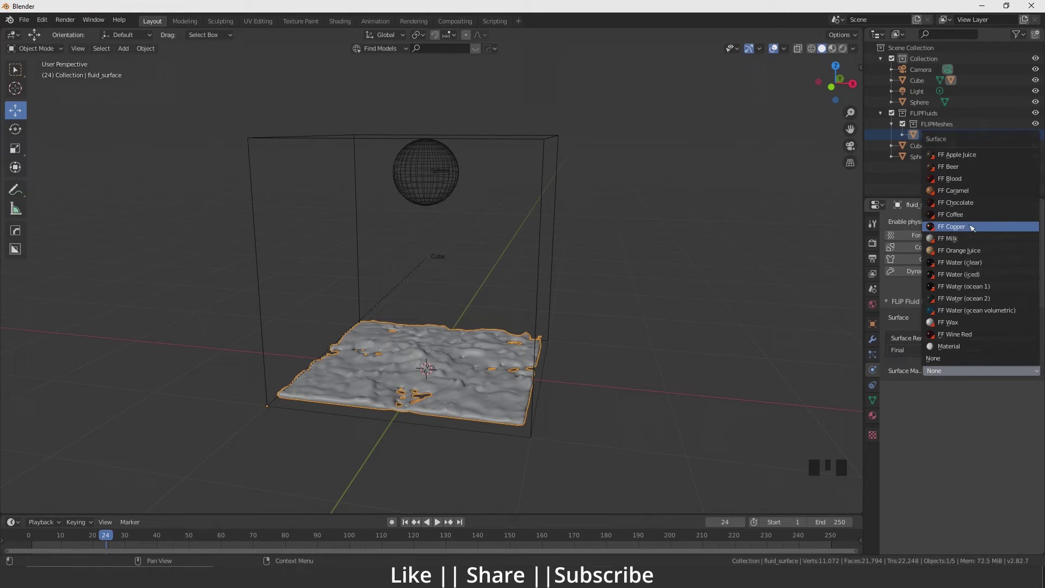
click(836, 54)
Step: Bring the copper fluid closer into view and play the baked simulation
scroll(up, 3)
drag(422, 396, 400, 340)
scroll(up, 3)
middle_click(473, 407)
scroll(down, 3)
drag(81, 537, 253, 350)
scroll(down, 3)
key(shift+space)
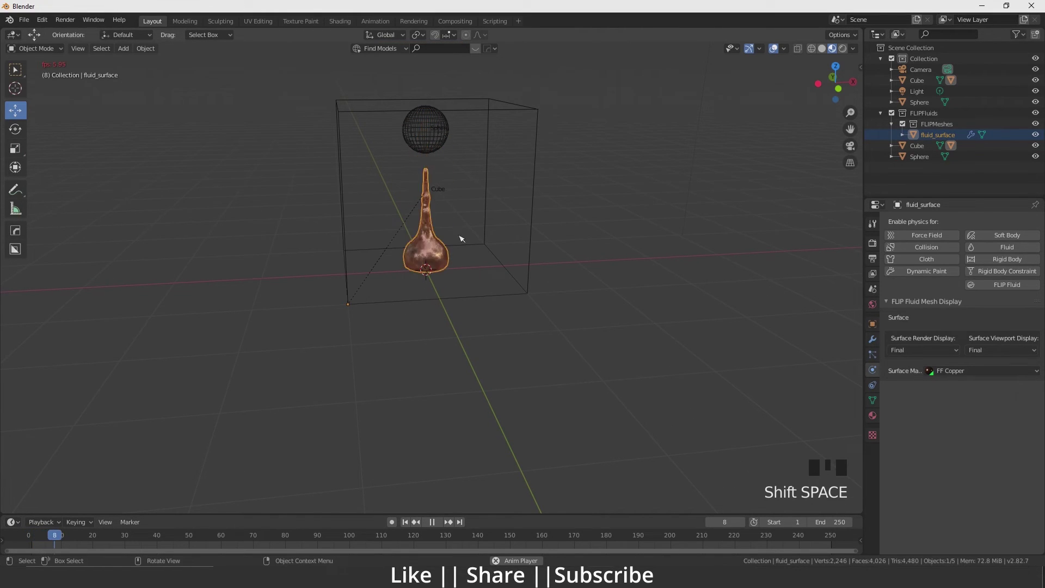